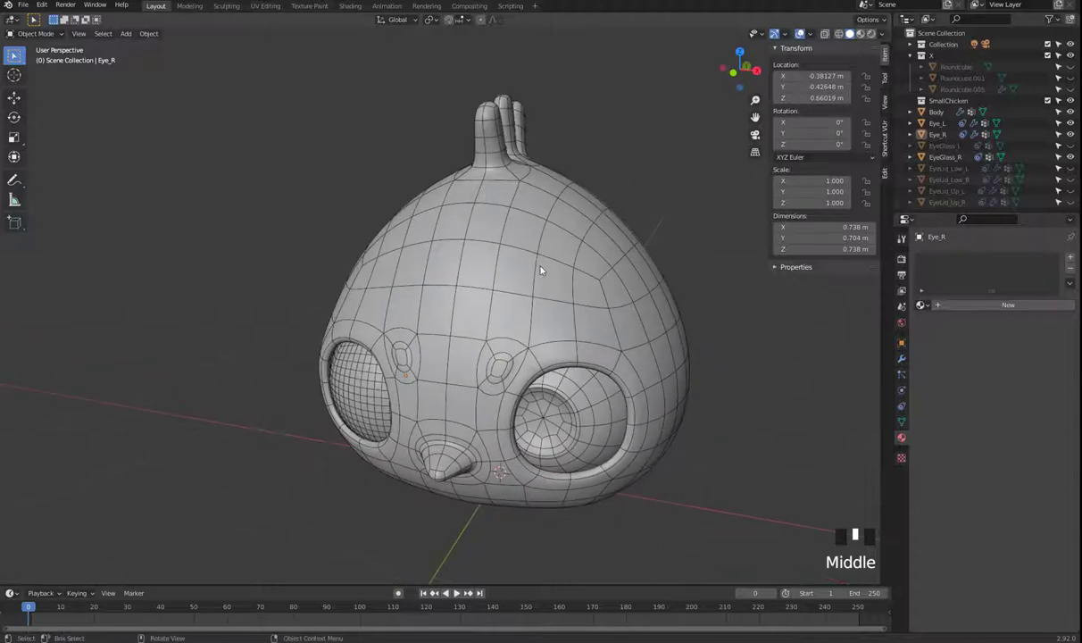
- Select the chick's Body object to give it a yellow material
left_click(544, 270)
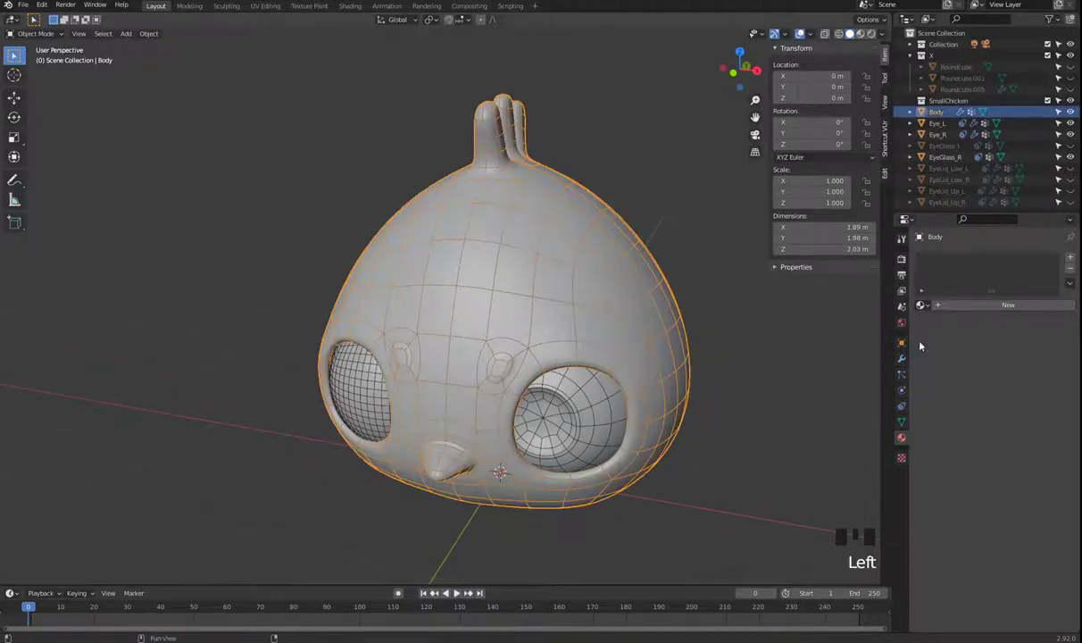
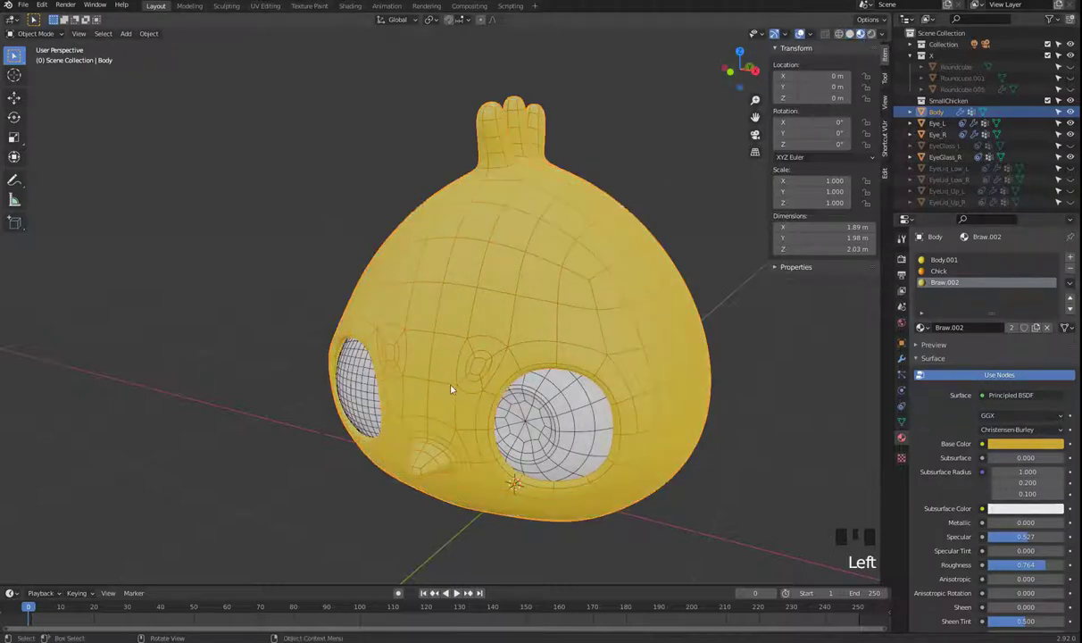
- Enter Edit Mode on the Body mesh to reach the beak faces
left_click_drag(461, 359, 635, 373)
key("Tab")
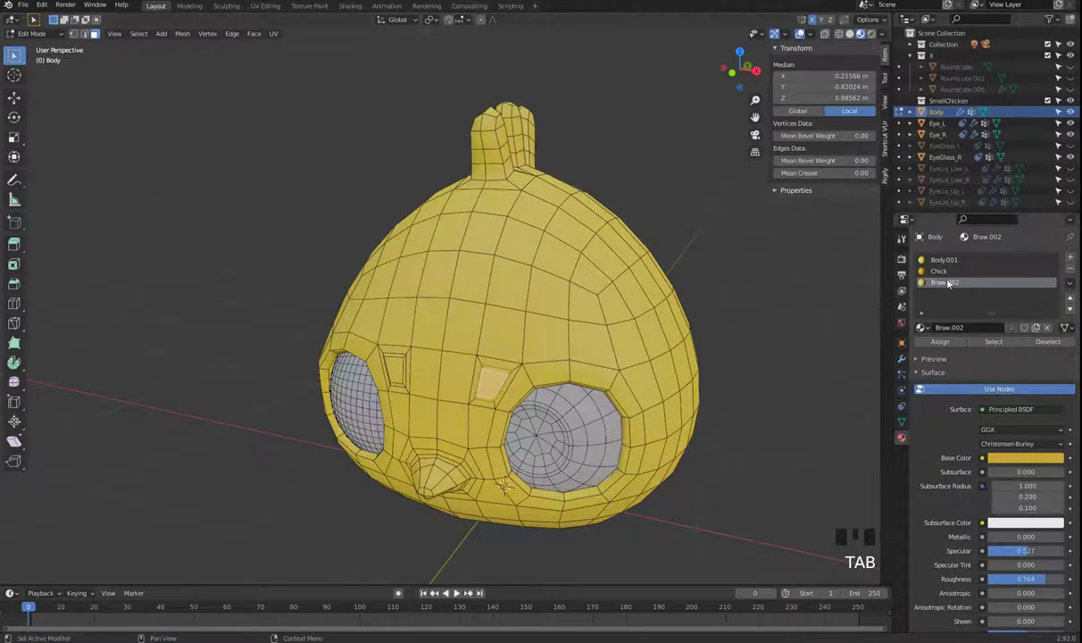
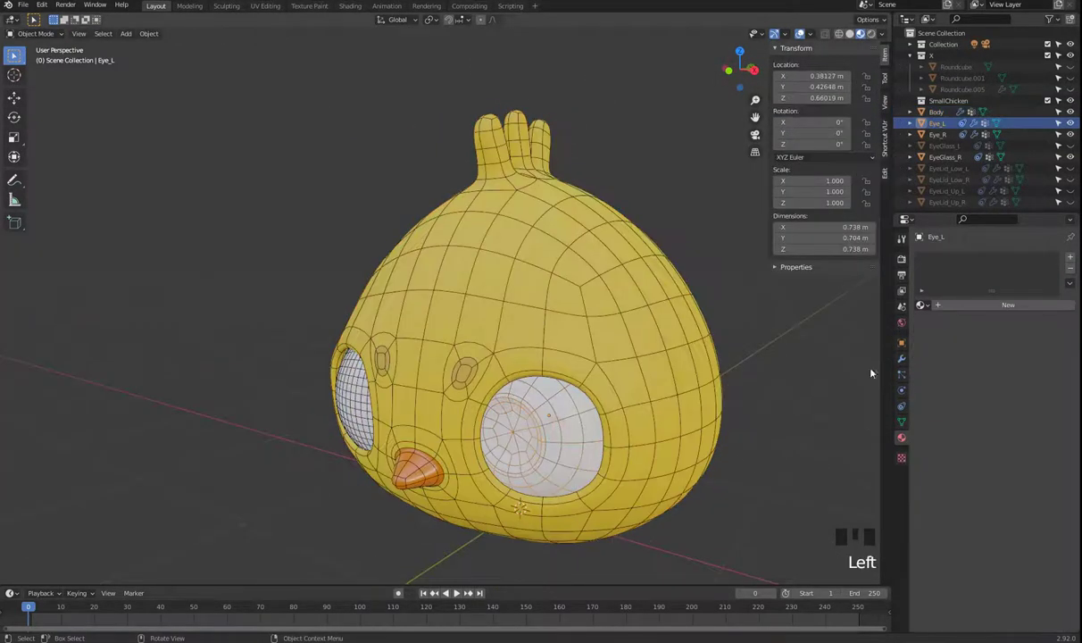
- Select the left eyeball Eye_L and enter Edit Mode on its mesh
left_click_drag(1075, 260, 936, 268)
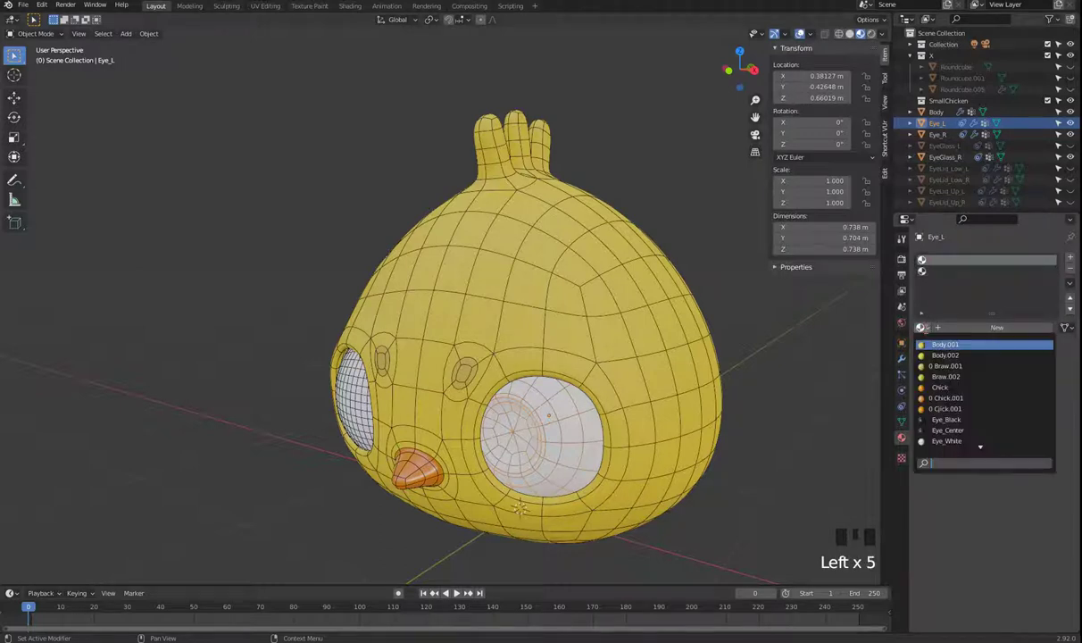
left_click_drag(966, 429, 925, 273)
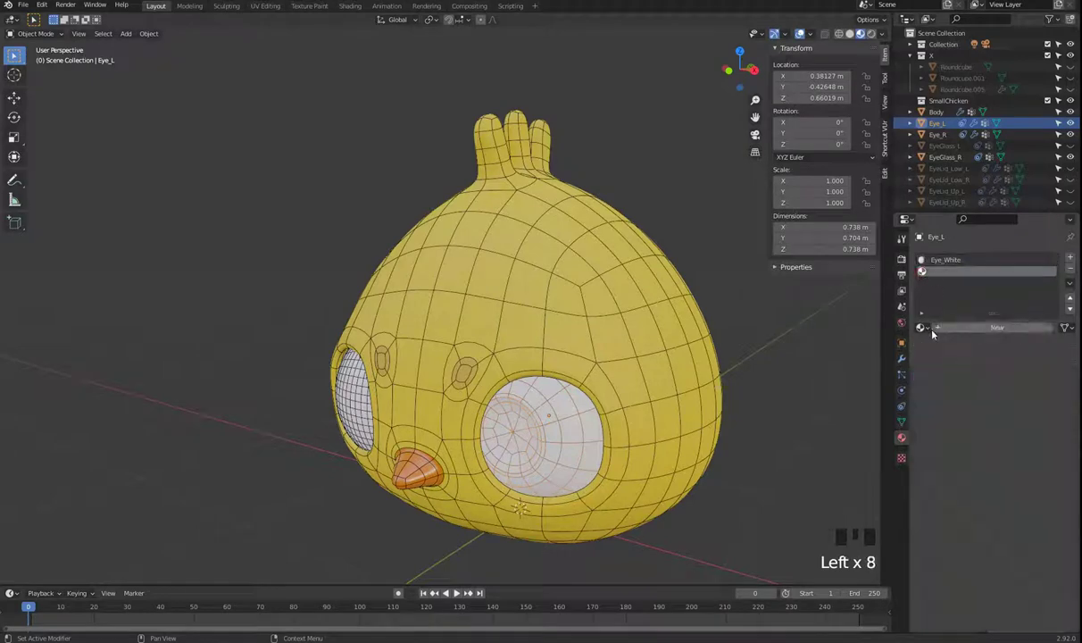
left_click(923, 260)
left_click_drag(589, 465, 566, 377)
scroll("up", 3)
left_click(563, 377)
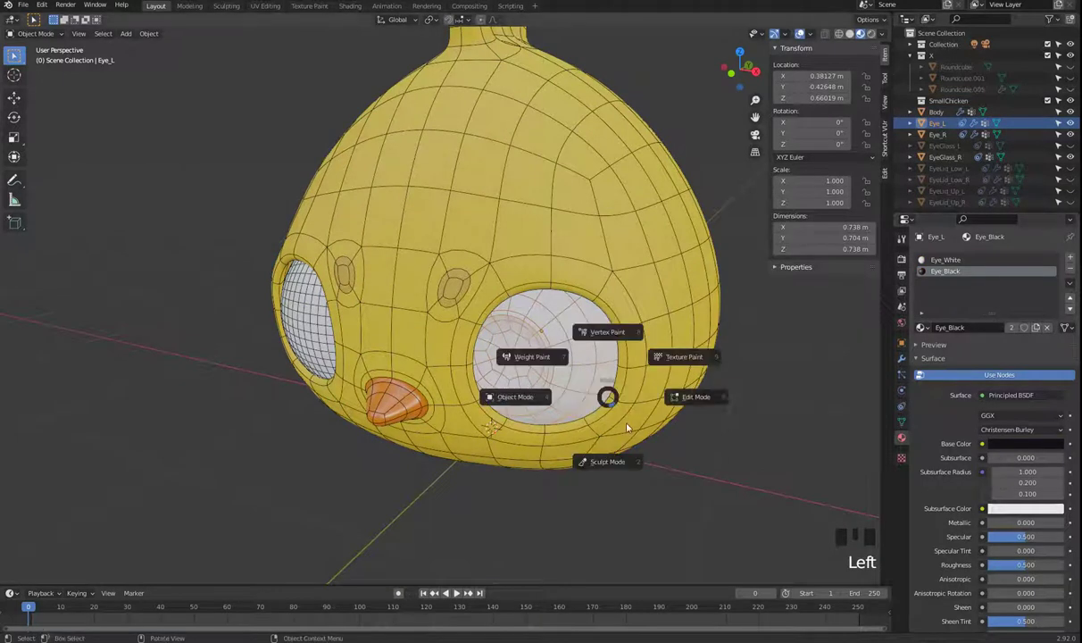
key("Tab")
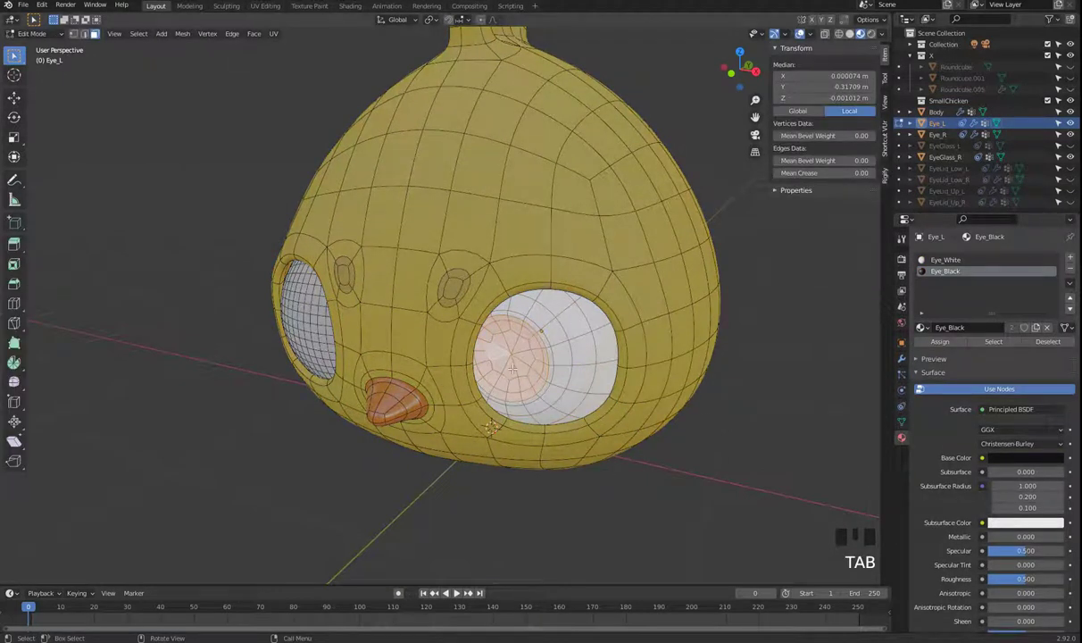
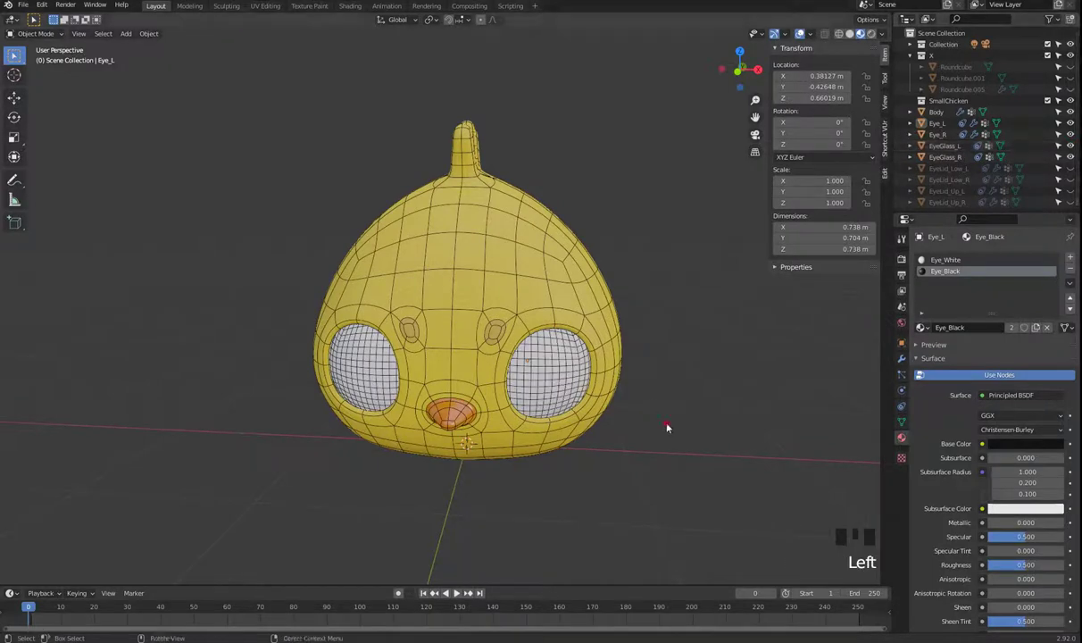
left_click(540, 386)
left_click_drag(662, 436, 353, 10)
left_click(353, 10)
left_click_drag(715, 306, 675, 308)
scroll("down", 3)
left_click_drag(638, 275, 652, 255)
scroll("up", 3)
middle_click(676, 268)
left_click(864, 41)
scroll("up", 3)
left_click_drag(683, 251, 1075, 383)
left_click_drag(1075, 382, 924, 380)
key("s")
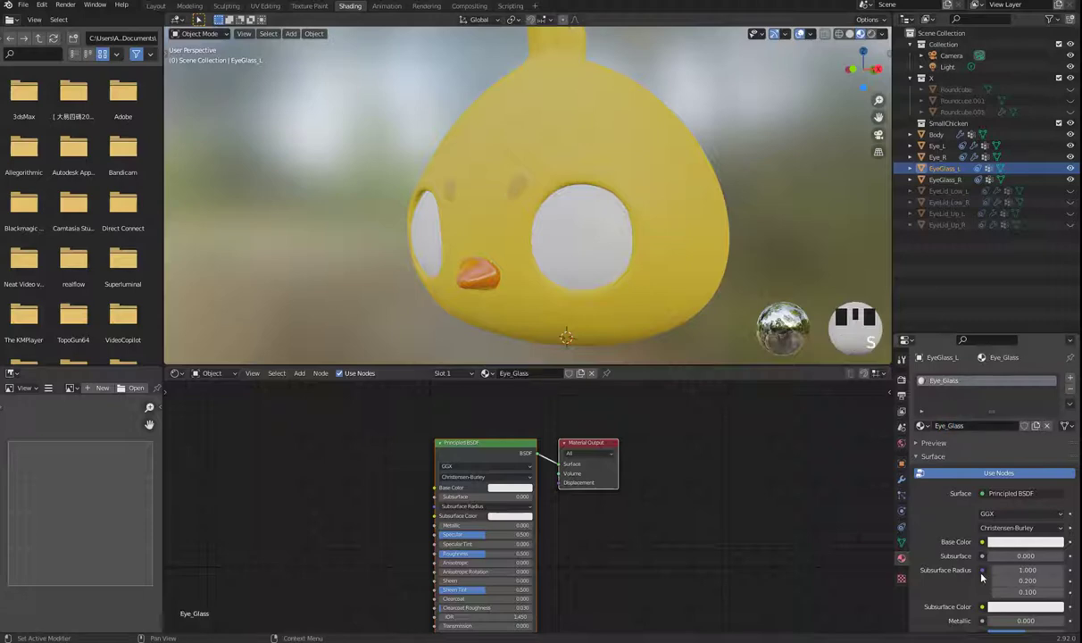
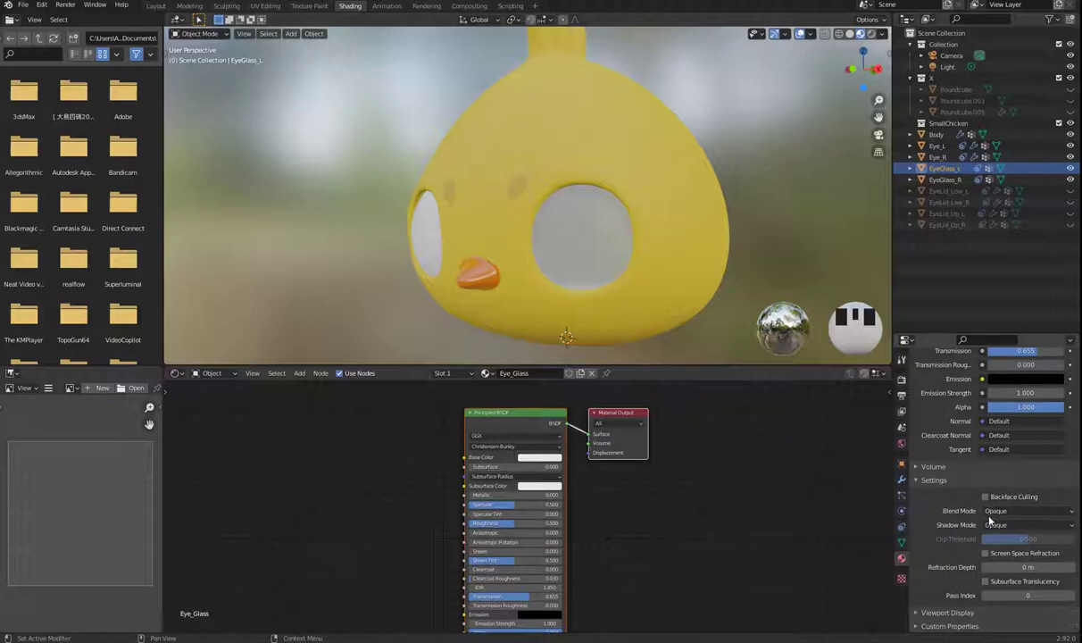
- Orbit around the head to preview the translucent Eye_Glass shells
left_click_drag(626, 266, 1020, 567)
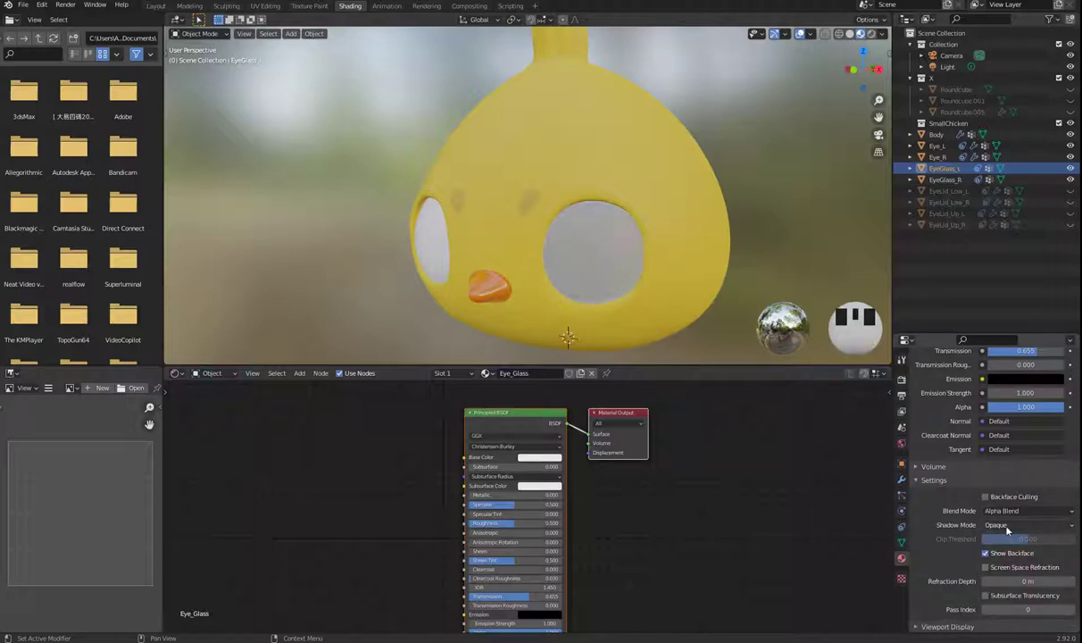
left_click_drag(1018, 558, 993, 502)
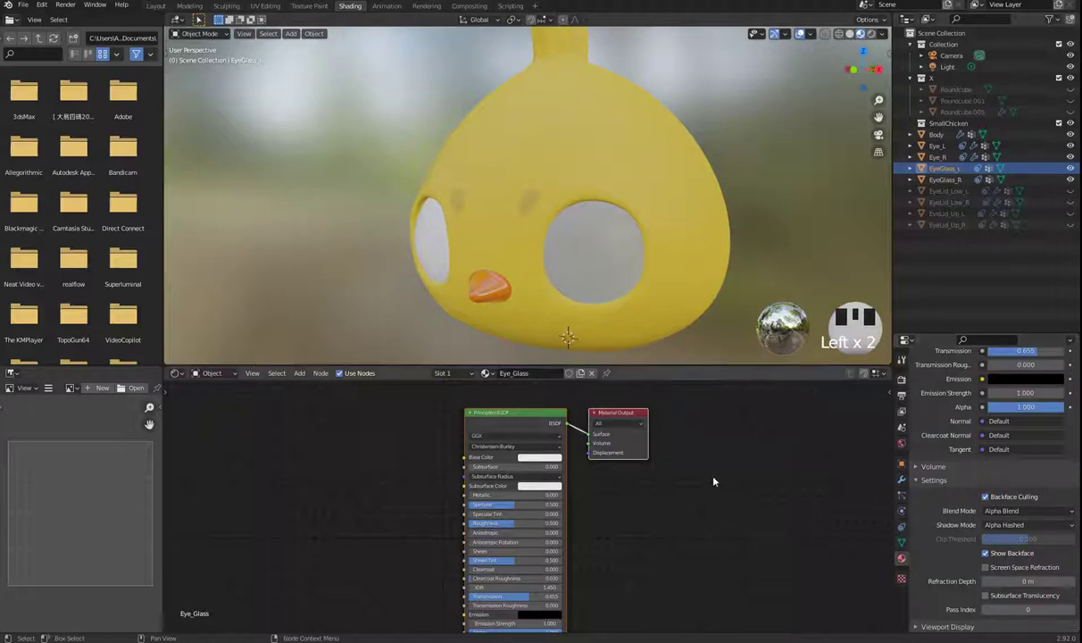
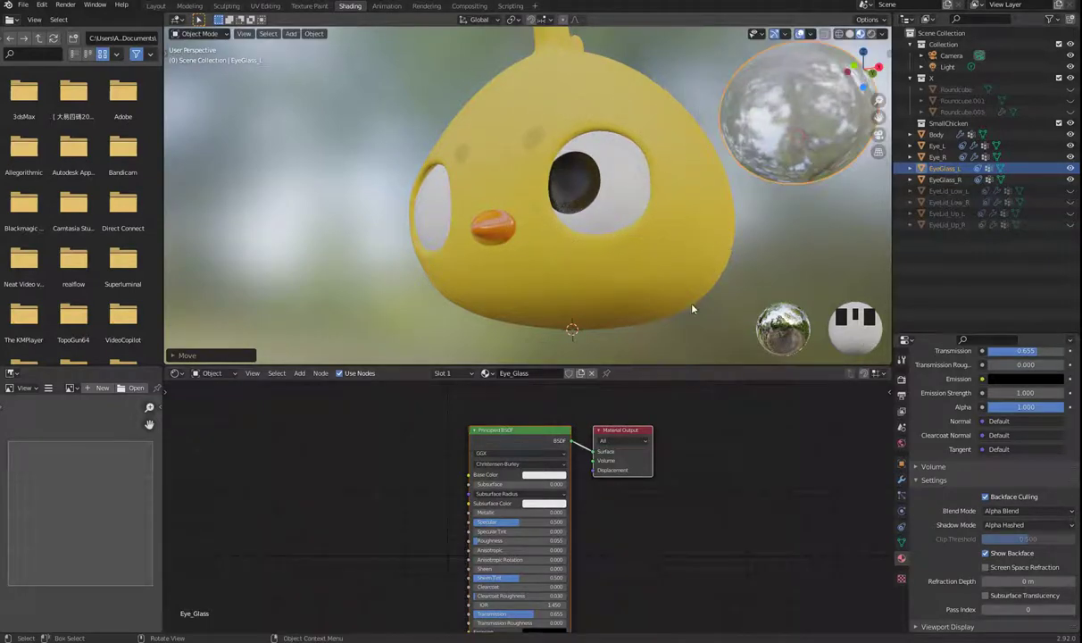
- Undo moving the glass shell aside and the last Eye_Glass material tweak
scroll("down", 3)
left_click_drag(715, 231, 702, 241)
key("ctrl+z")
key("ctrl+z")
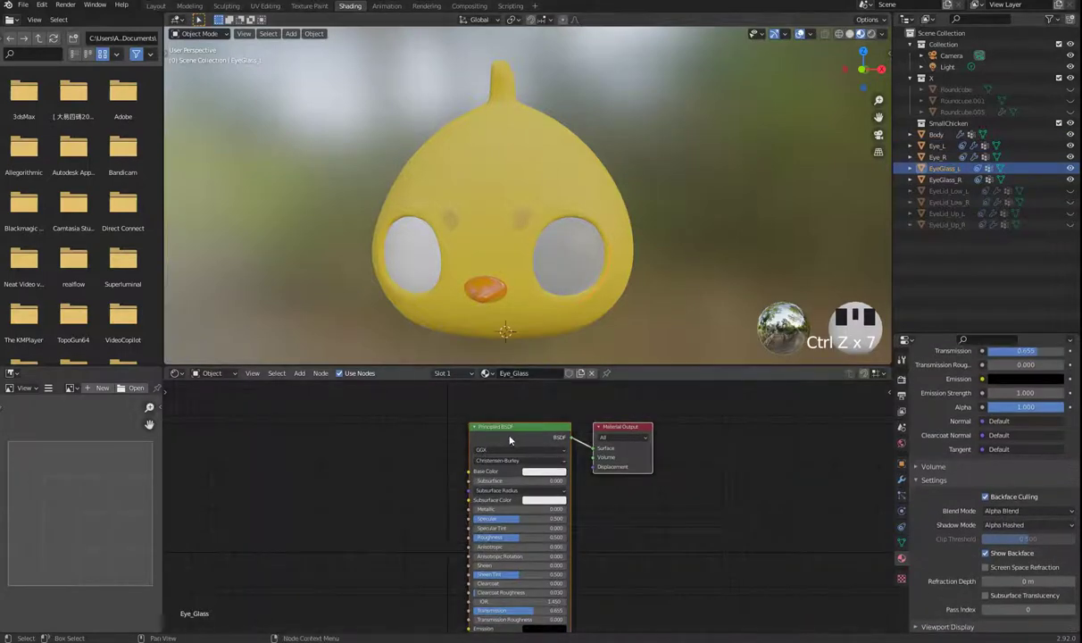
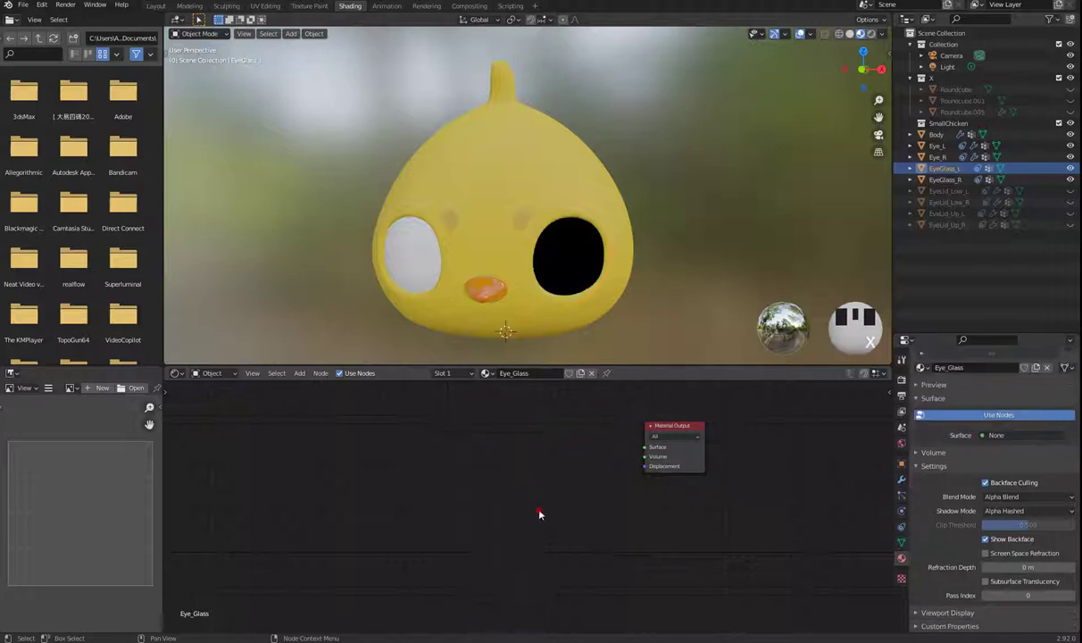
- Add a Glossy BSDF shader and wire it into the Mix Shader
left_click(473, 493)
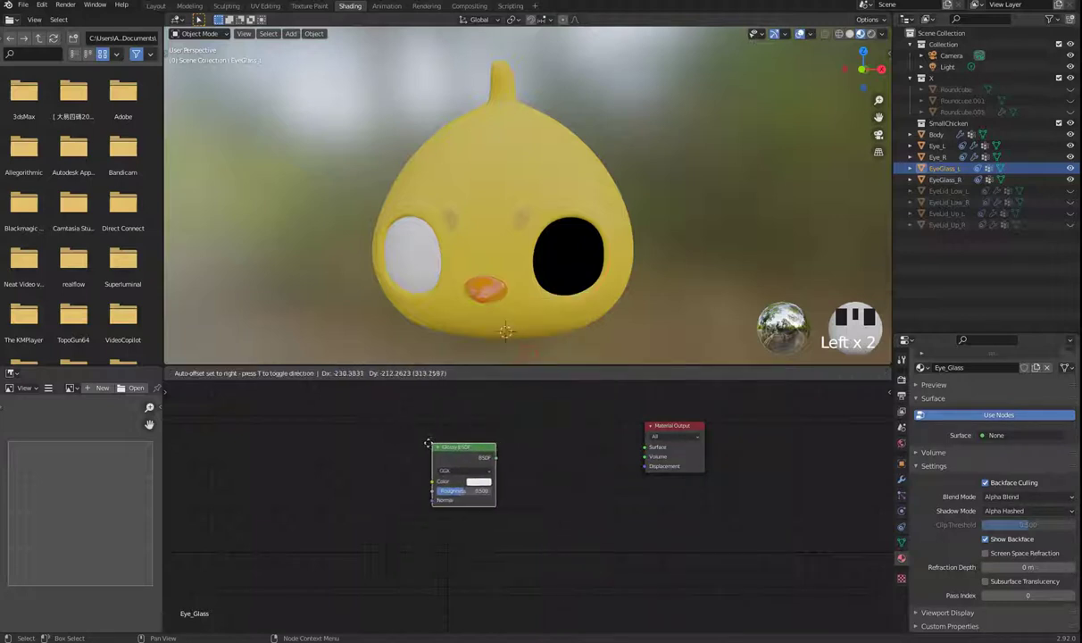
key("shift+a")
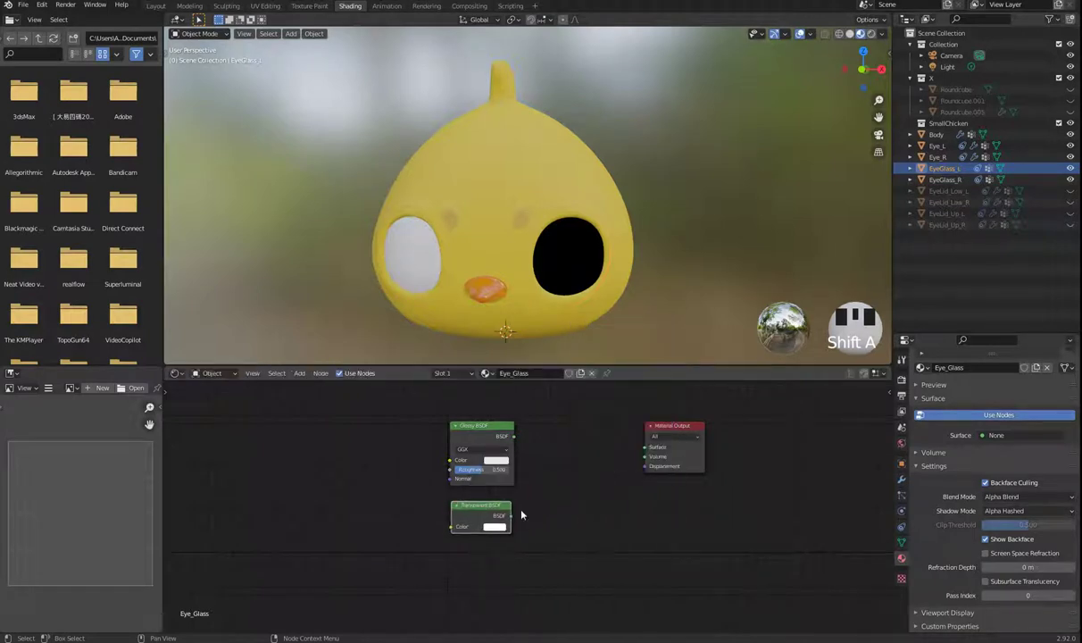
left_click(558, 472)
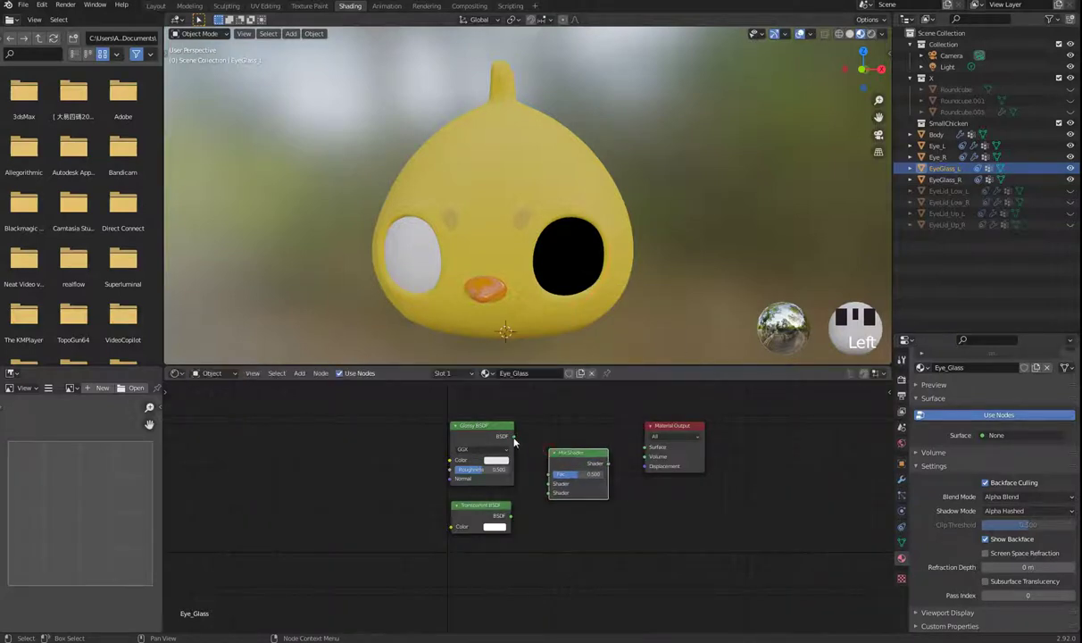
left_click_drag(517, 442, 538, 470)
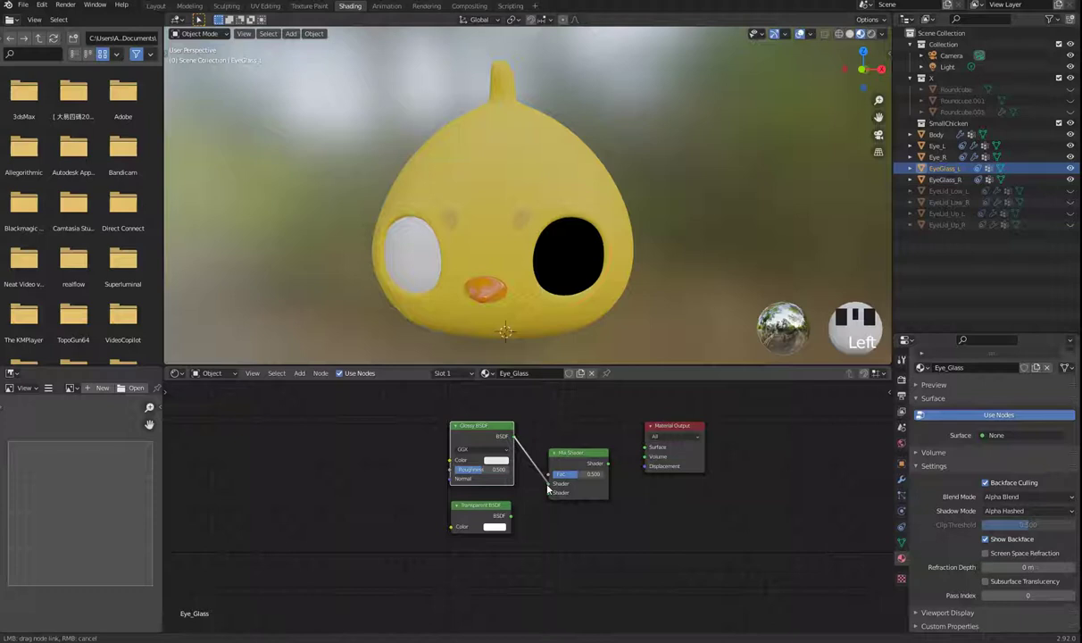
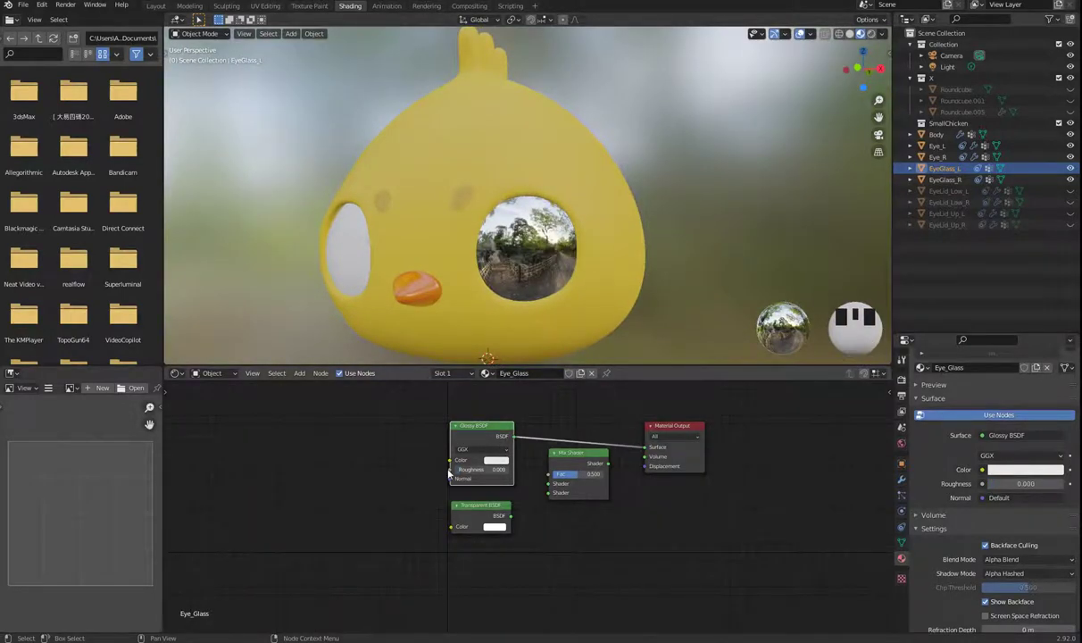
- Feed Transparent and Glossy BSDF into the Mix Shader and Mix into Material Output Surface
left_click(488, 509)
left_click_drag(522, 243, 513, 235)
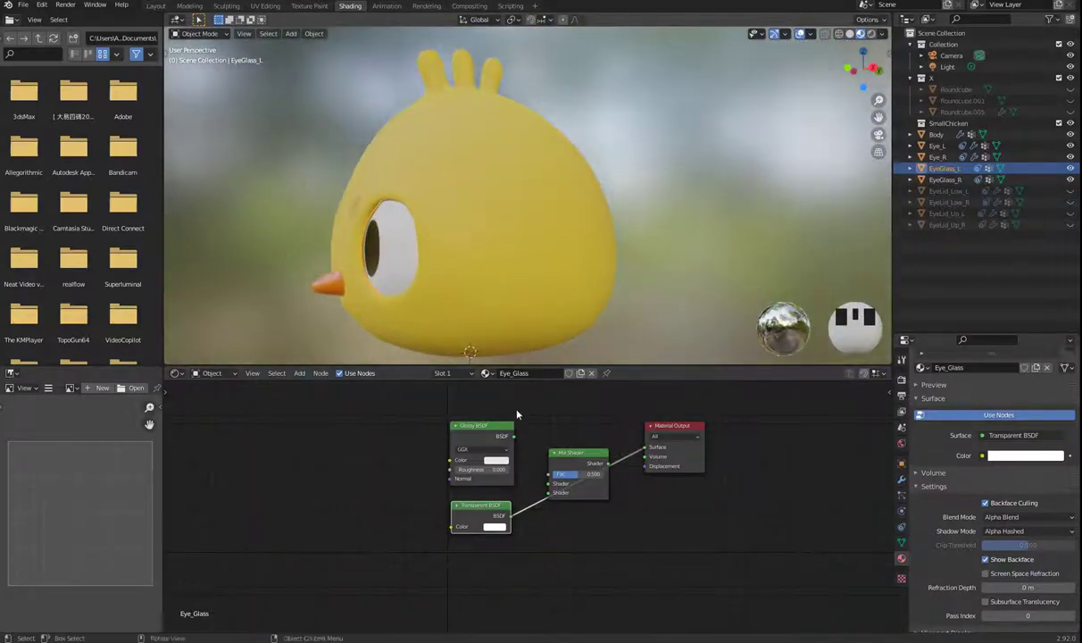
left_click_drag(519, 446, 541, 490)
left_click(559, 497)
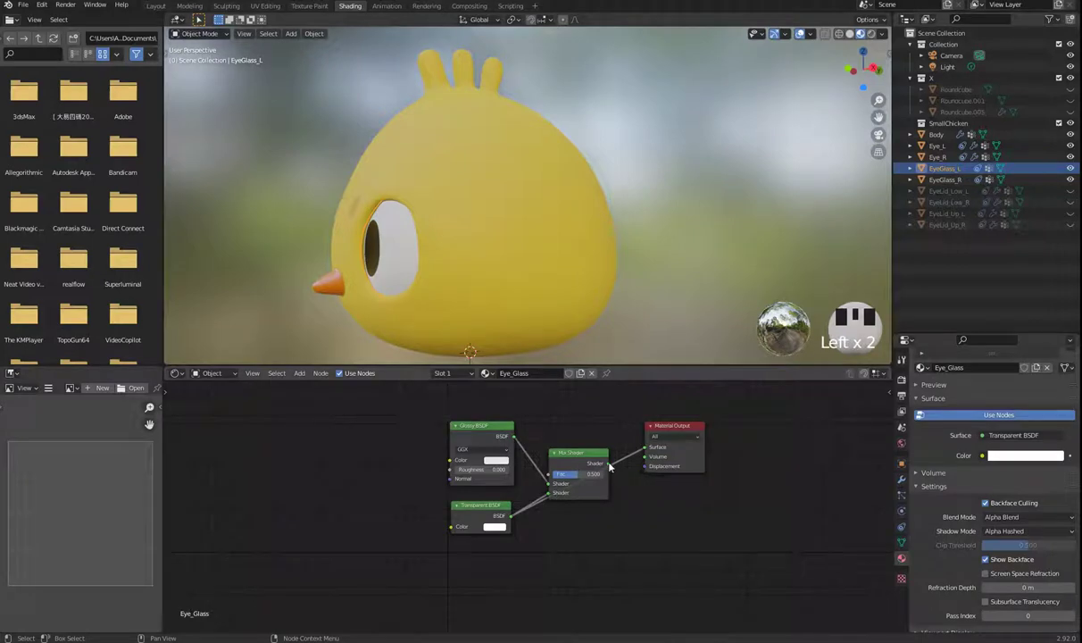
left_click_drag(611, 468, 656, 453)
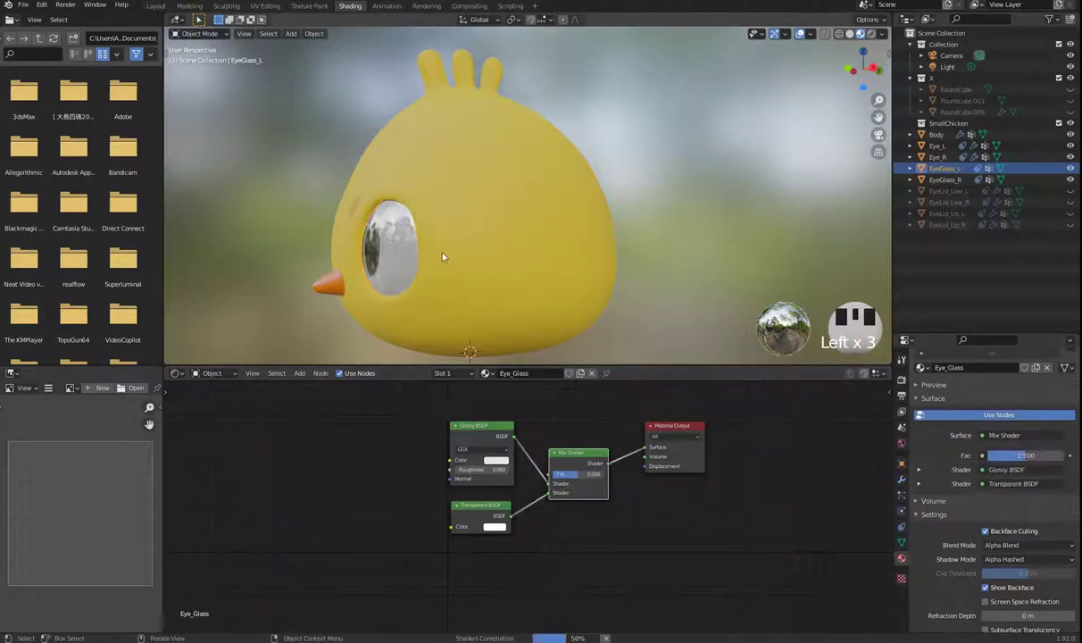
- Orbit to view the glass eye head-on and undo the last change
left_click_drag(450, 254, 1005, 537)
left_click(1006, 536)
left_click_drag(1028, 561, 1040, 553)
key("ctrl+z")
- Adjust the view to see the left glass eye reflecting head-on
left_click(997, 531)
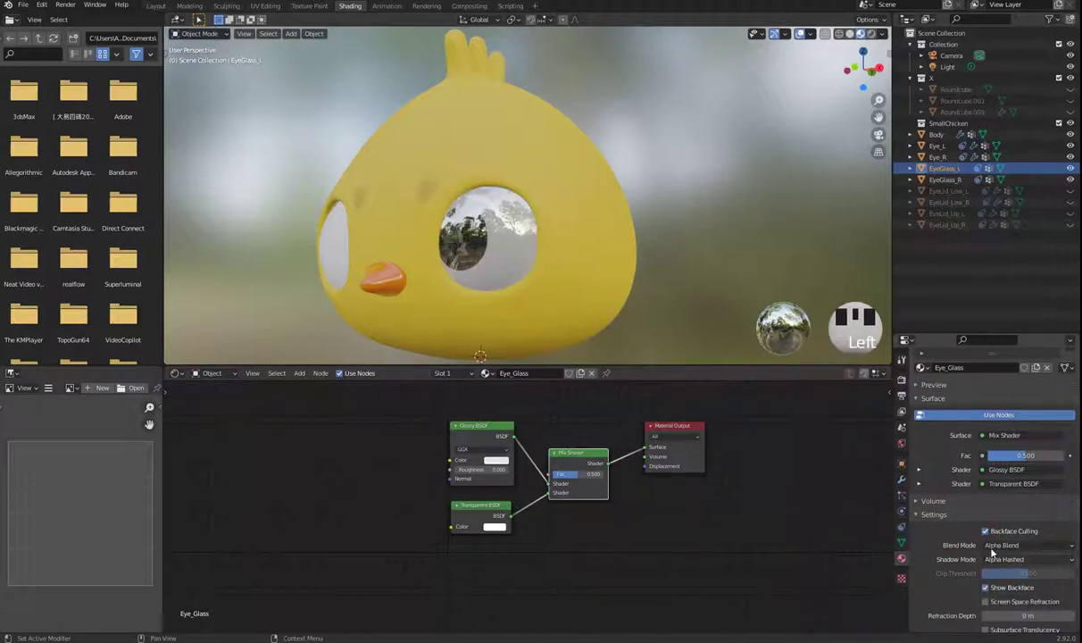
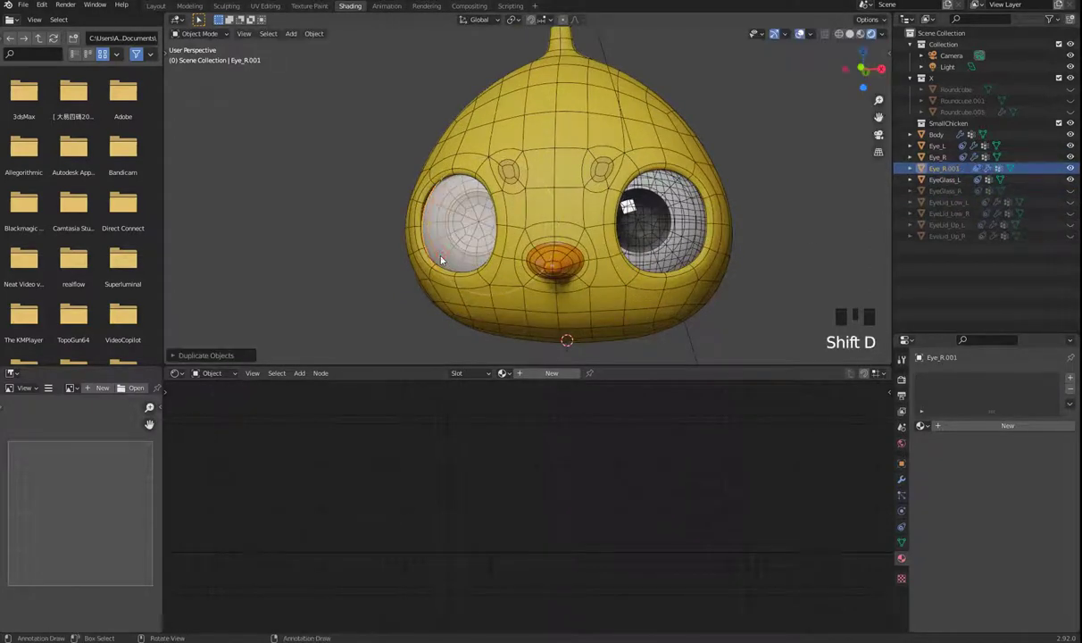
- Scale the duplicated Eye_R.001 shell up slightly to fit over the eye
key("r")
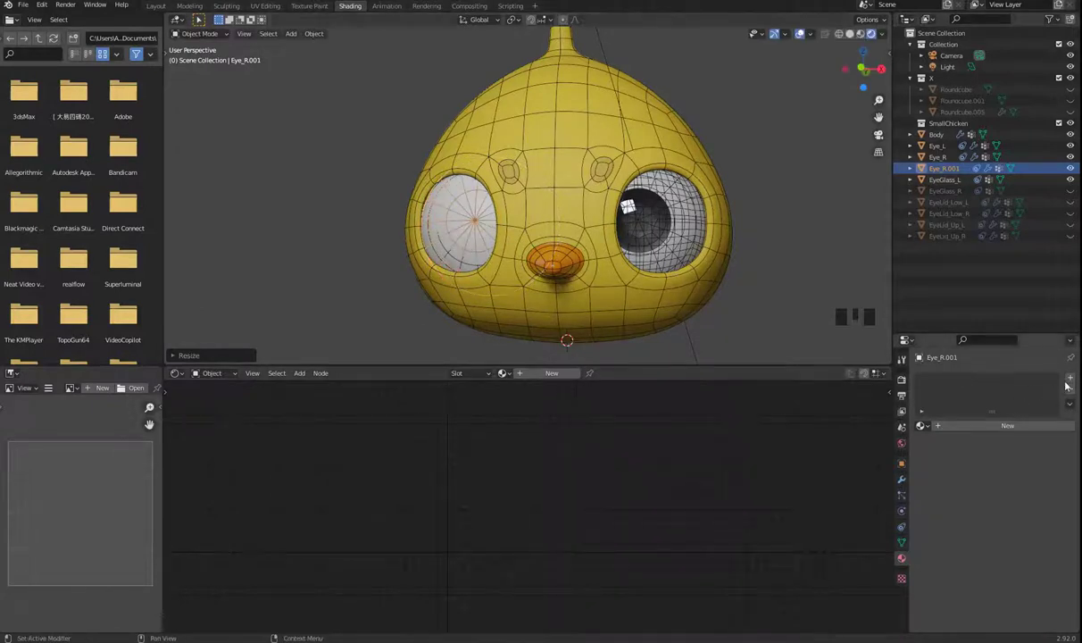
left_click_drag(996, 423, 923, 454)
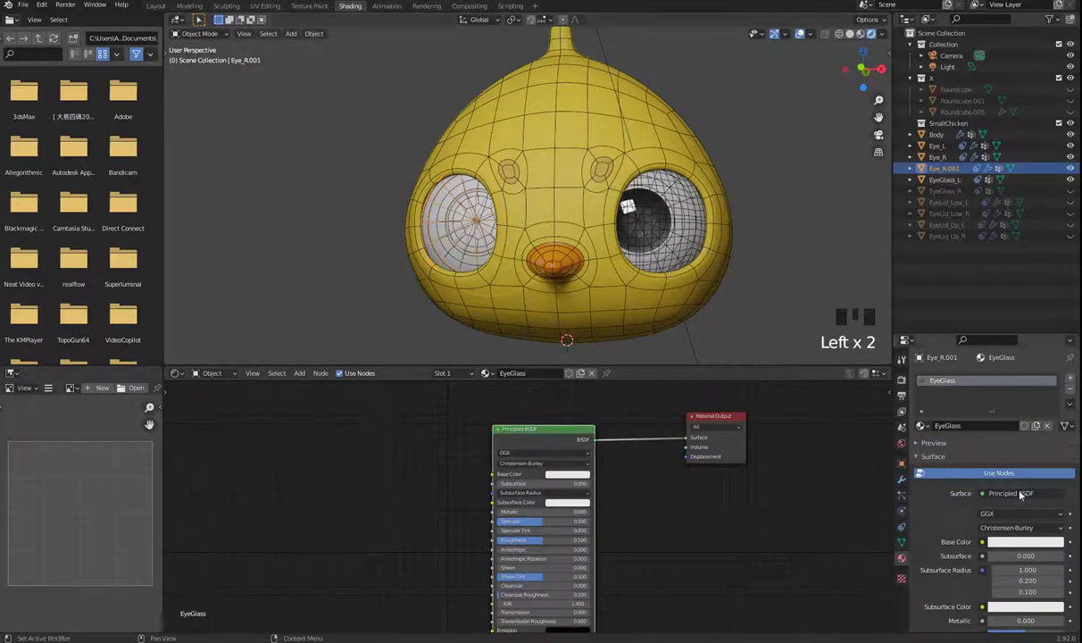
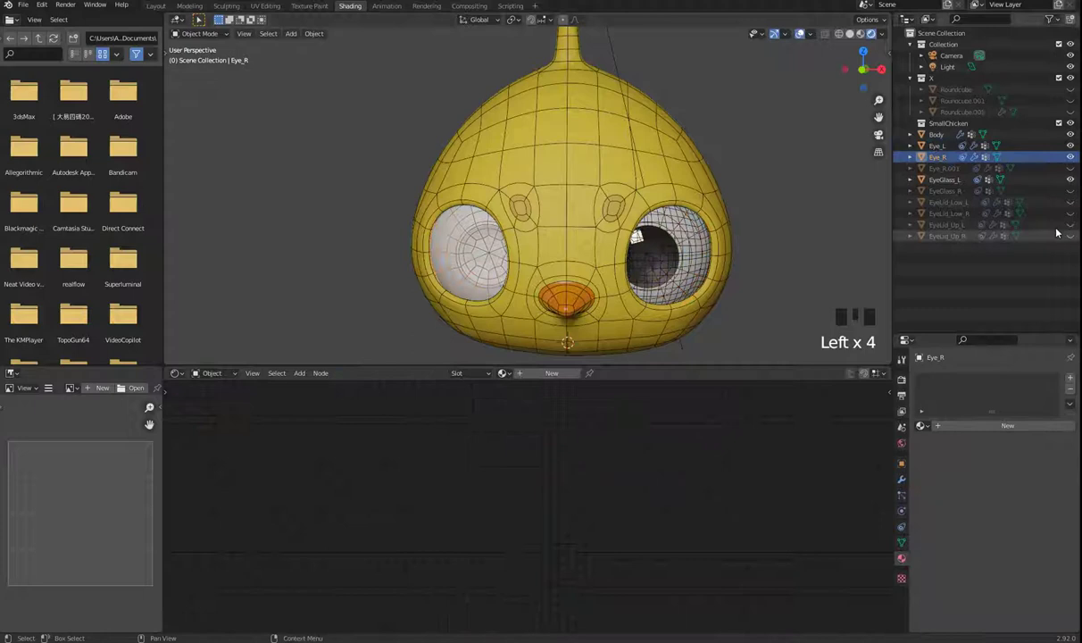
- Select Eye_L, assign the Eye_Center pupil material, and return to Object Mode
left_click_drag(1077, 379, 949, 388)
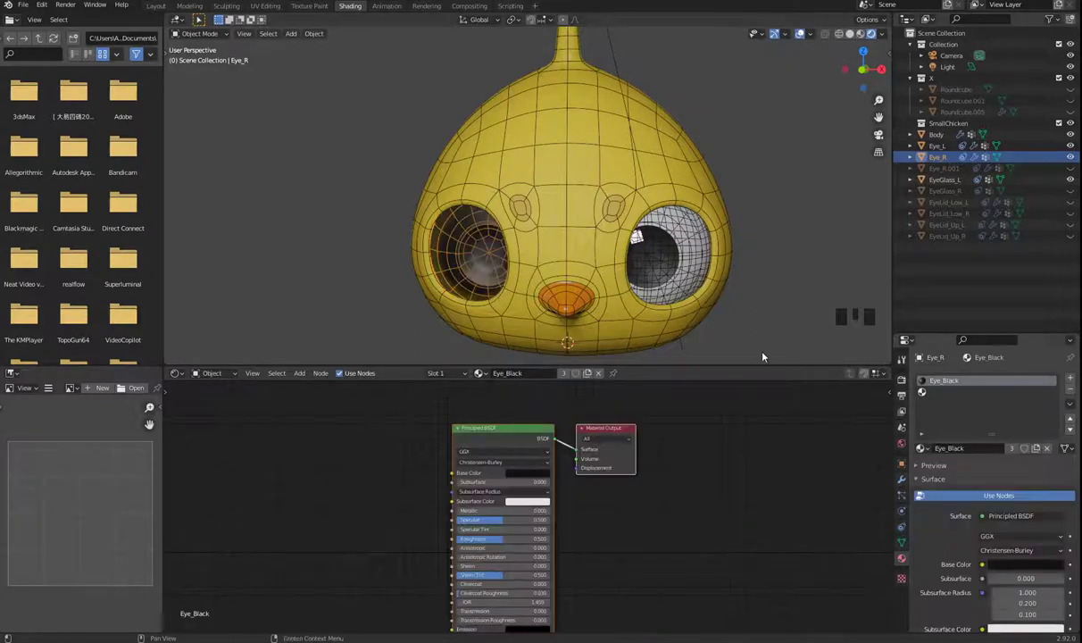
left_click(689, 226)
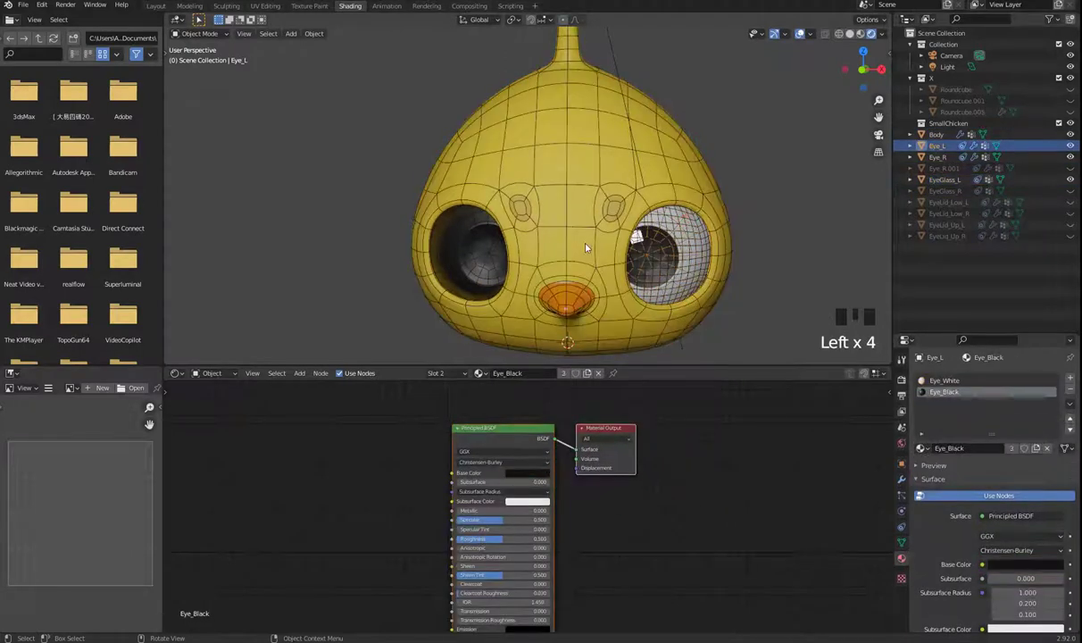
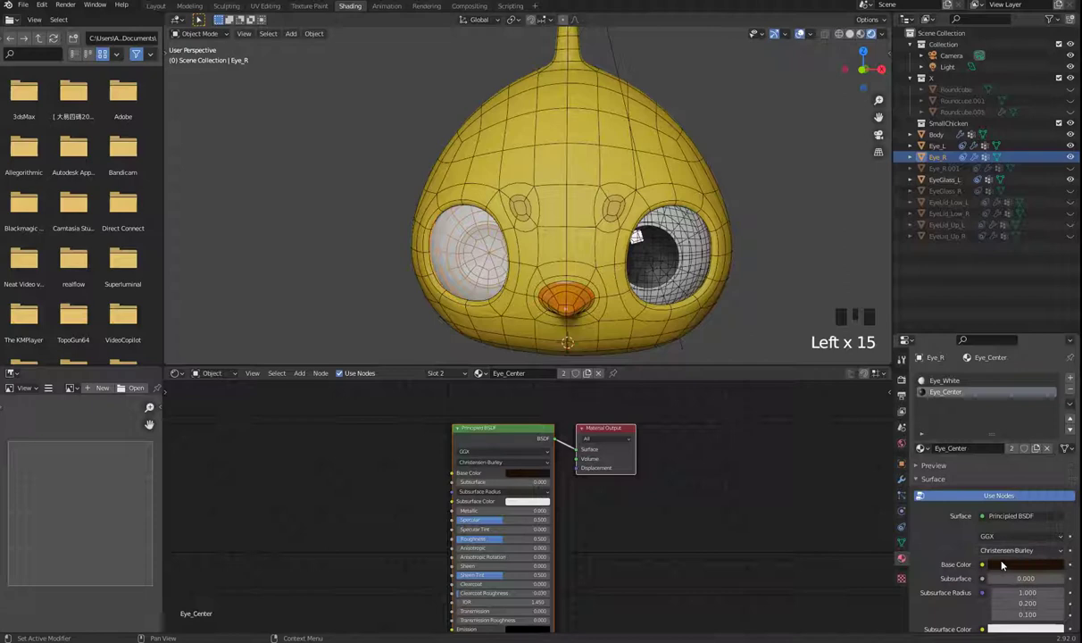
scroll("up", 3)
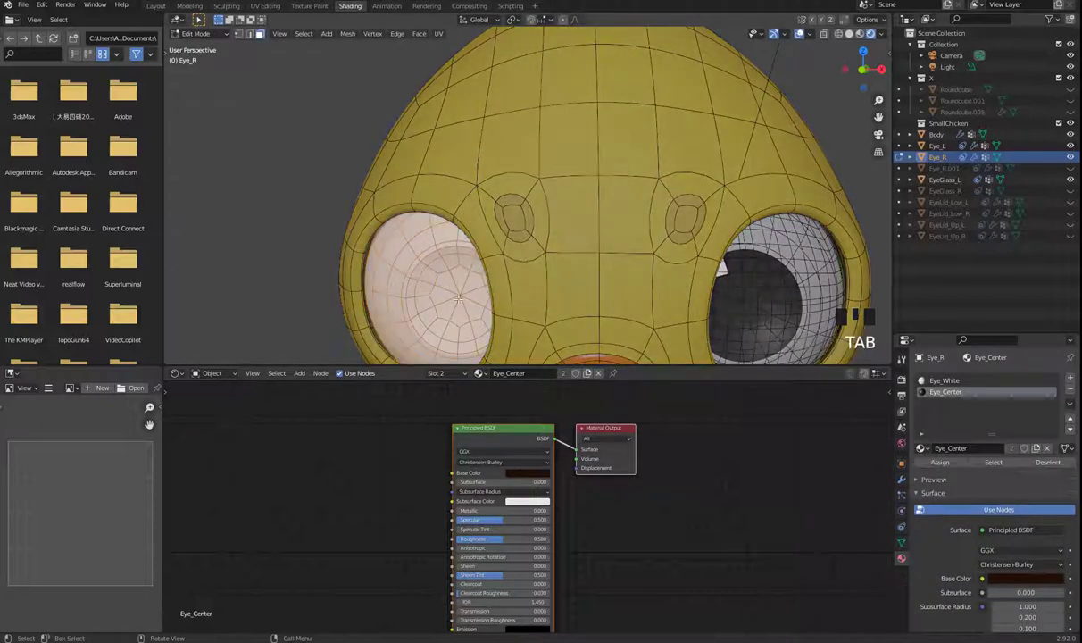
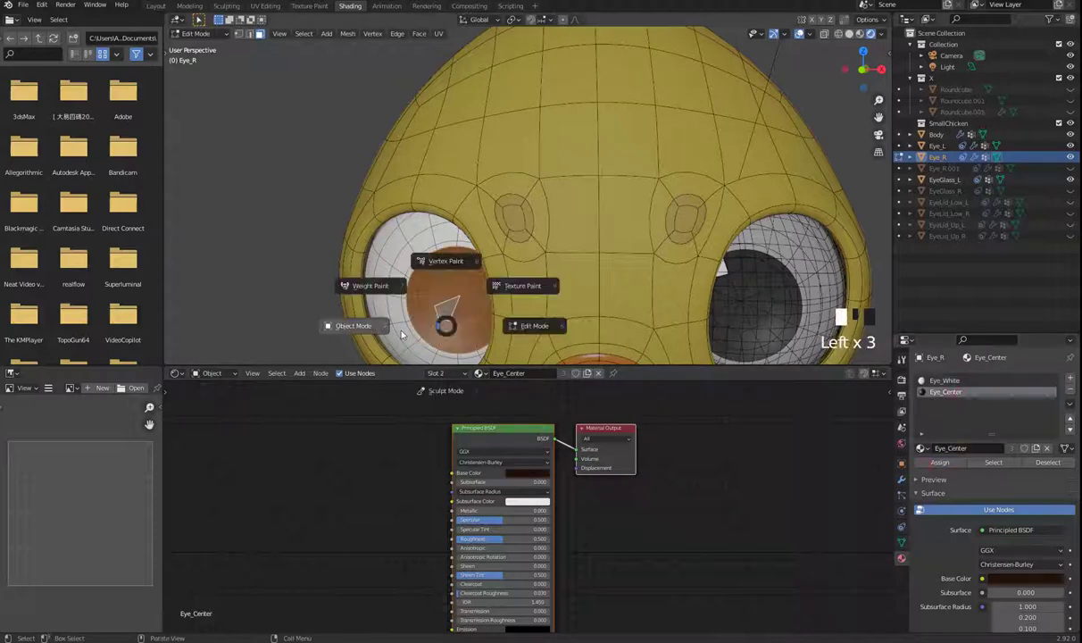
key("Tab")
scroll("down", 3)
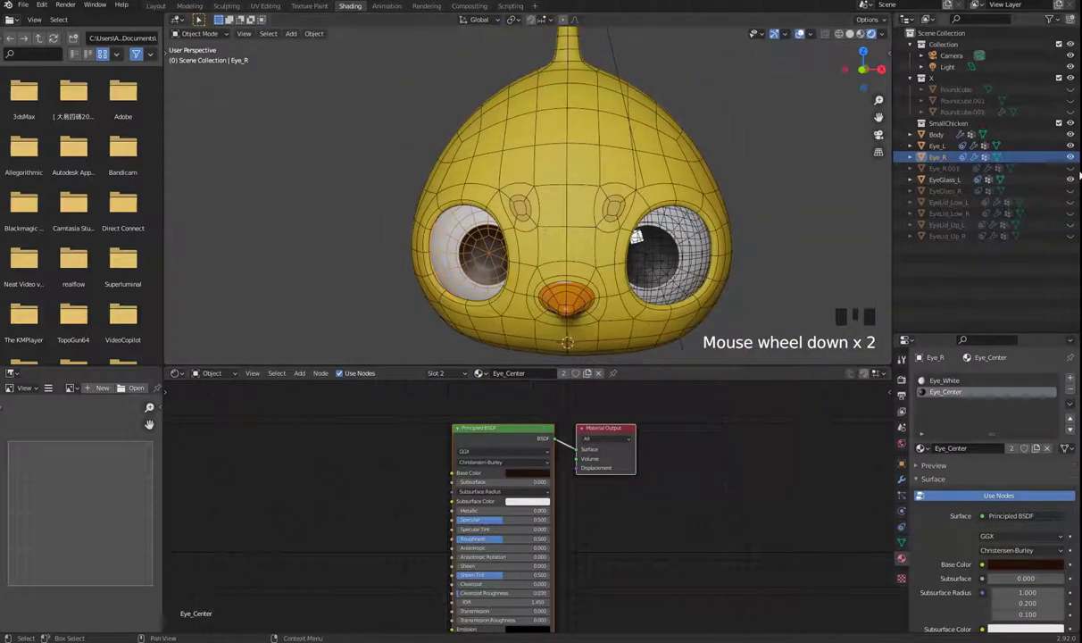
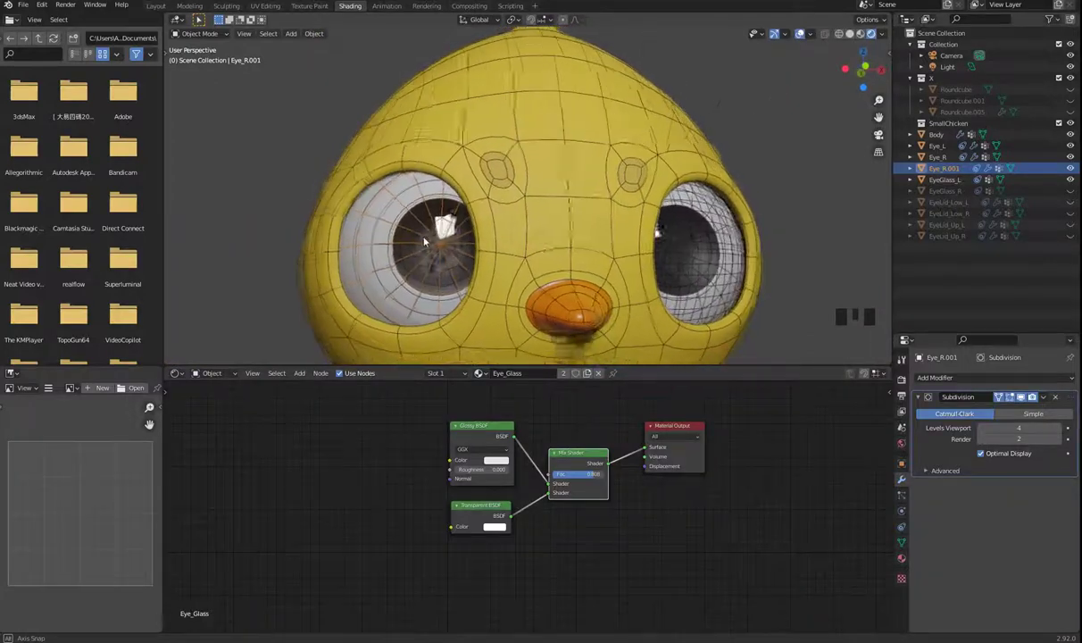
- Orbit to inspect the Eye_Glass highlights over the pupil
left_click_drag(409, 260, 396, 257)
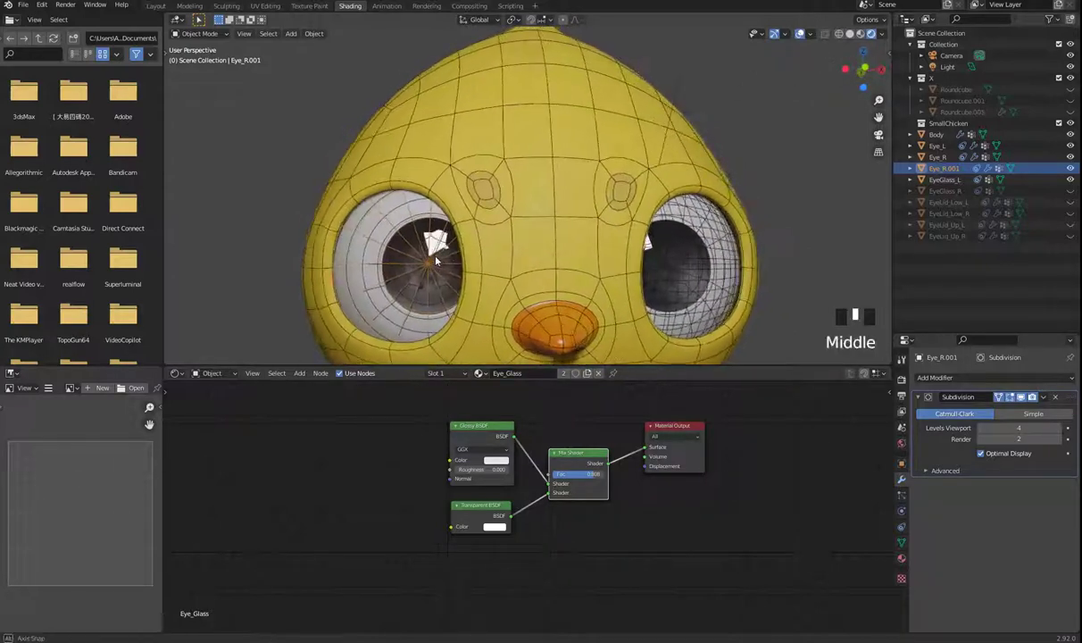